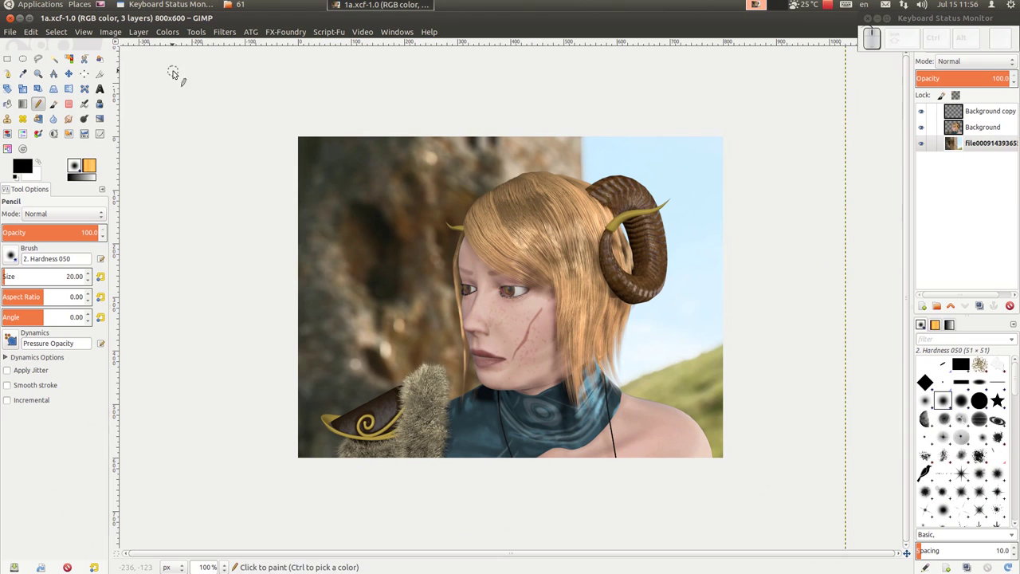
Check the properties of 1a.xcf in the folder, noting its 7.0 MB size, then return to GIMP
{"action": "left_click_drag", "start_coordinate": [266, 11], "coordinate": [343, 146]}
{"action": "left_click_drag", "start_coordinate": [344, 148], "coordinate": [429, 378]}
{"action": "left_click", "coordinate": [417, 373]}
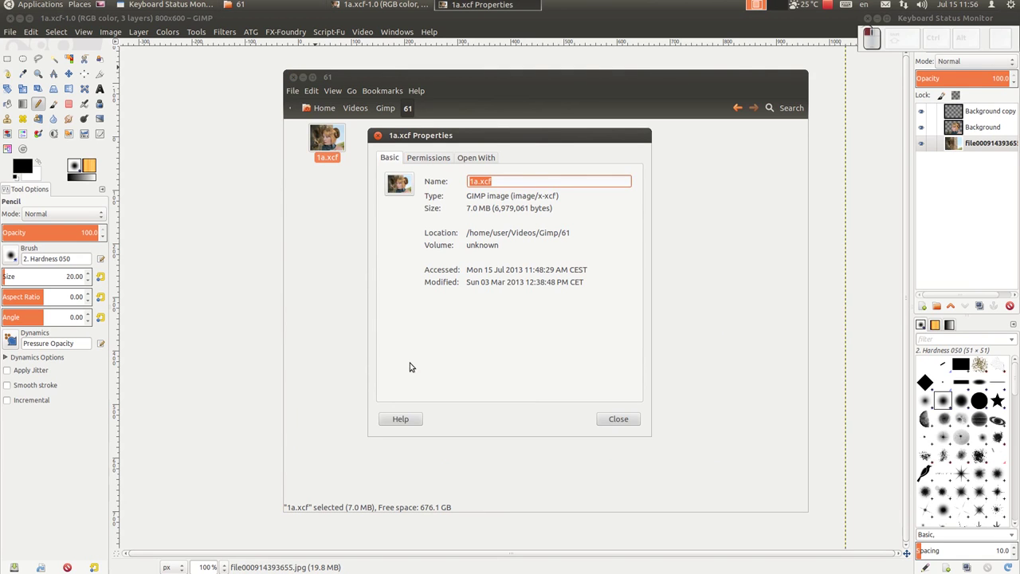
{"action": "left_click", "coordinate": [536, 137]}
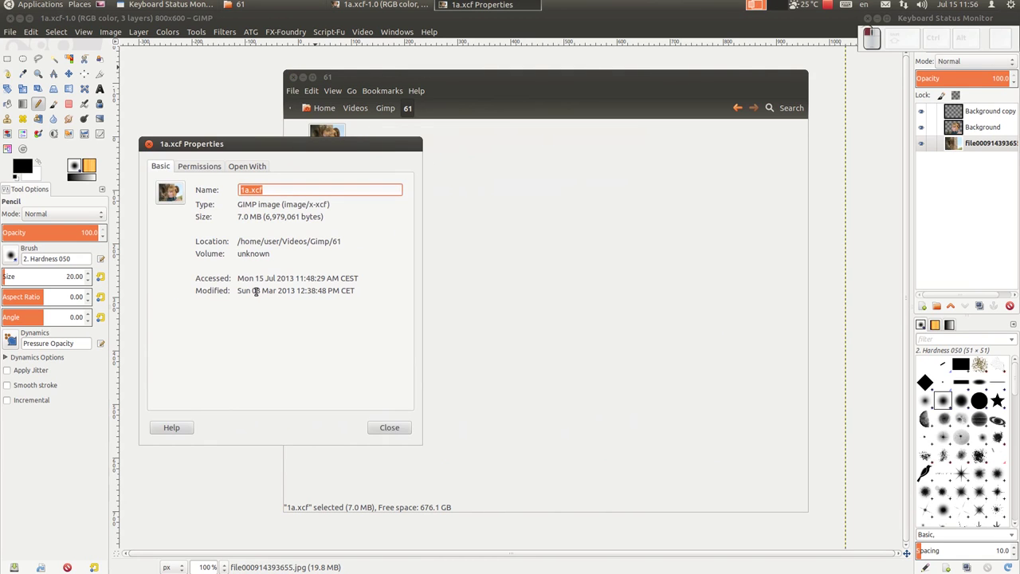
{"action": "left_click_drag", "start_coordinate": [245, 220], "coordinate": [430, 440]}
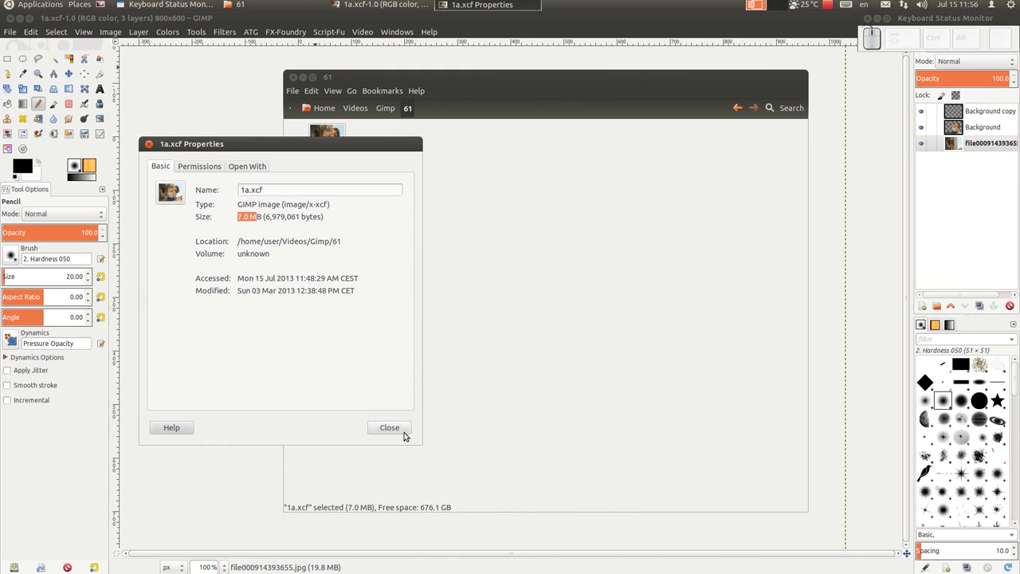
{"action": "left_click", "coordinate": [407, 434]}
{"action": "left_click", "coordinate": [682, 28]}
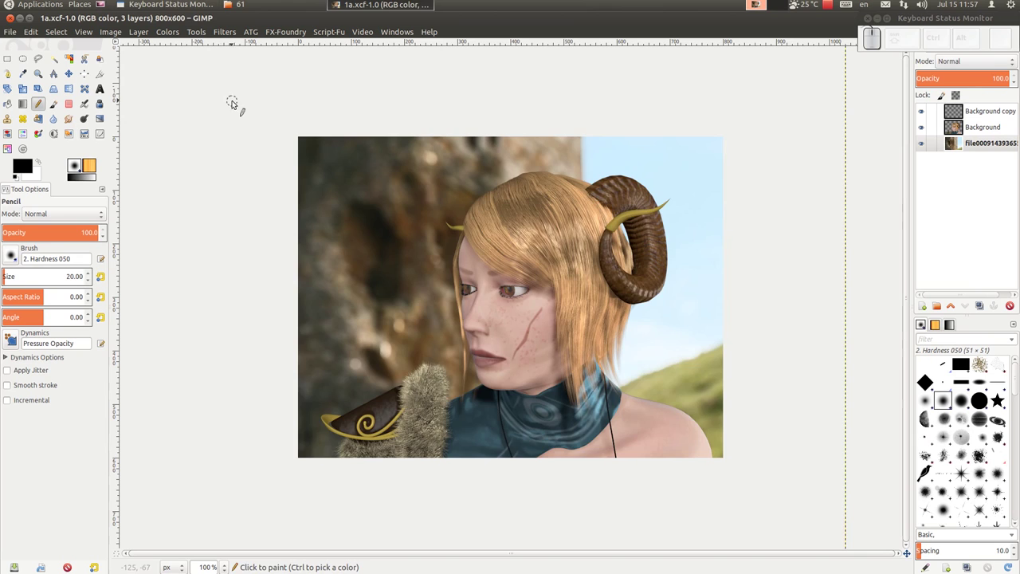
Reopen the 1a.xcf properties to confirm 7.0 MB and close them again
{"action": "left_click", "coordinate": [227, 98]}
{"action": "right_click", "coordinate": [320, 135]}
{"action": "left_click", "coordinate": [418, 360]}
{"action": "left_click", "coordinate": [637, 420]}
{"action": "left_click", "coordinate": [396, 24]}
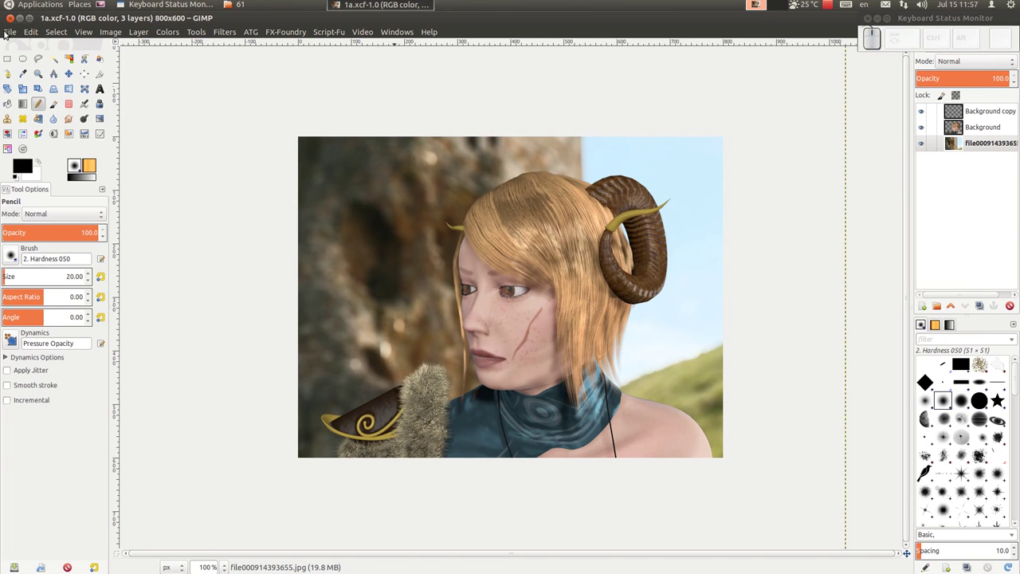
Save the image in folder 61 as bzip archive 1a.xcf.bz2
{"action": "left_click", "coordinate": [12, 35]}
{"action": "left_click", "coordinate": [54, 137]}
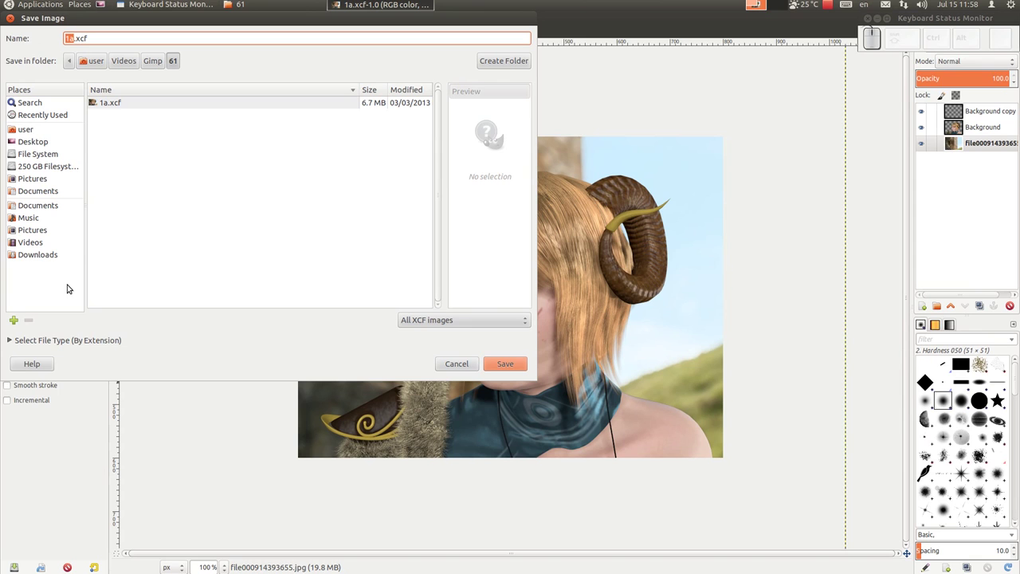
{"action": "left_click", "coordinate": [11, 343]}
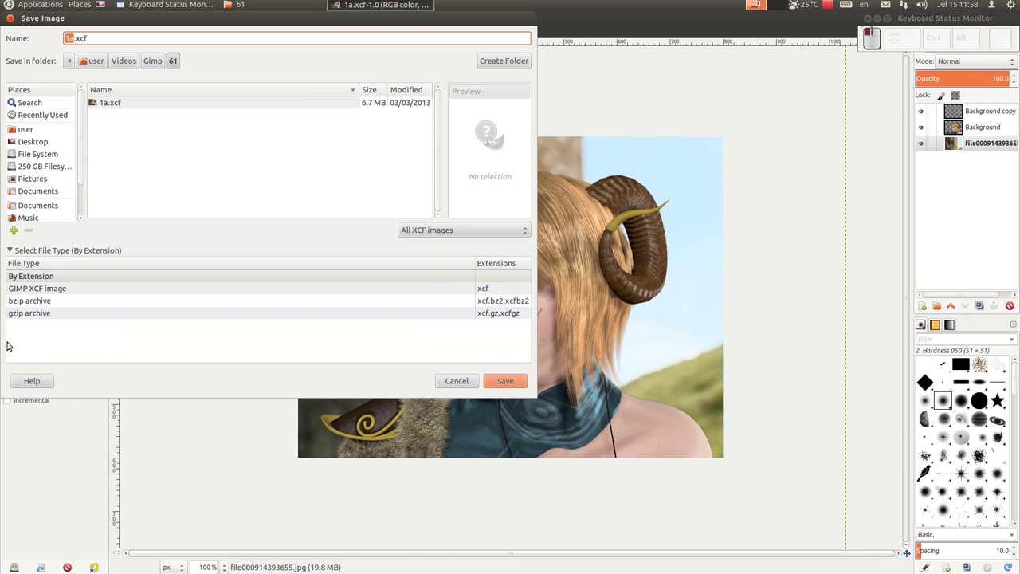
{"action": "left_click", "coordinate": [41, 303]}
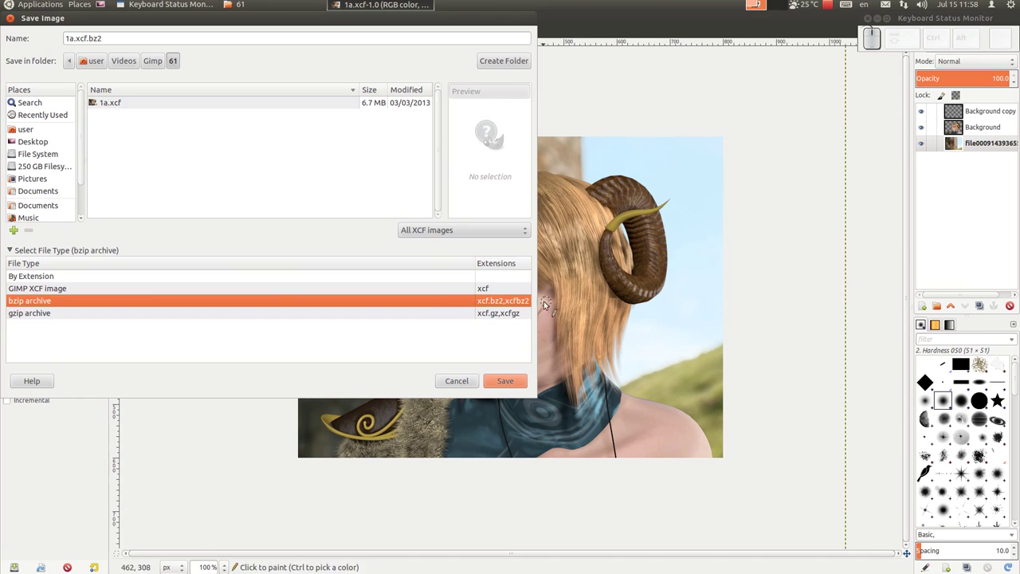
{"action": "left_click", "coordinate": [495, 312]}
{"action": "left_click", "coordinate": [62, 304]}
{"action": "left_click", "coordinate": [463, 309]}
{"action": "left_click", "coordinate": [461, 307]}
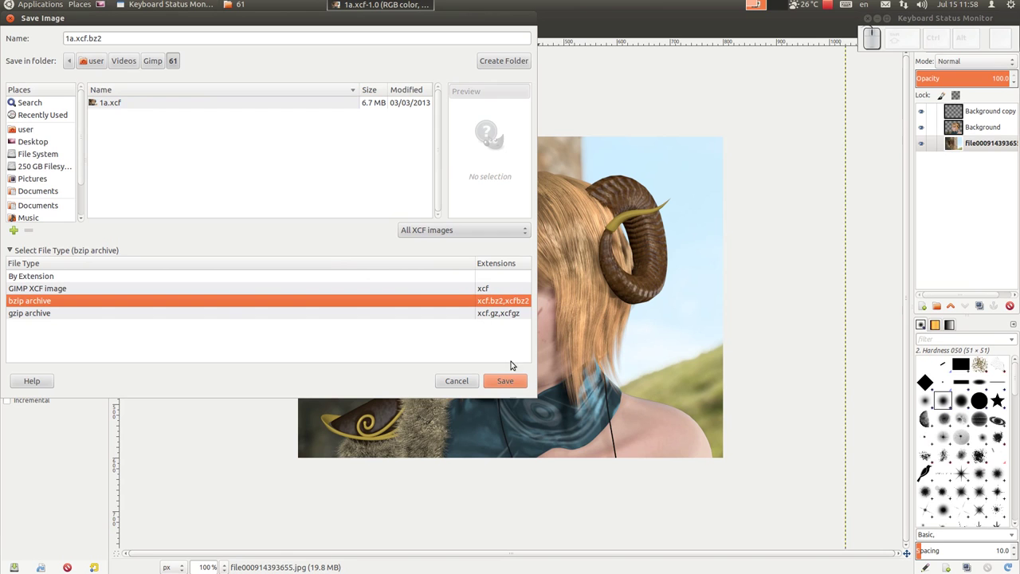
{"action": "left_click", "coordinate": [522, 379]}
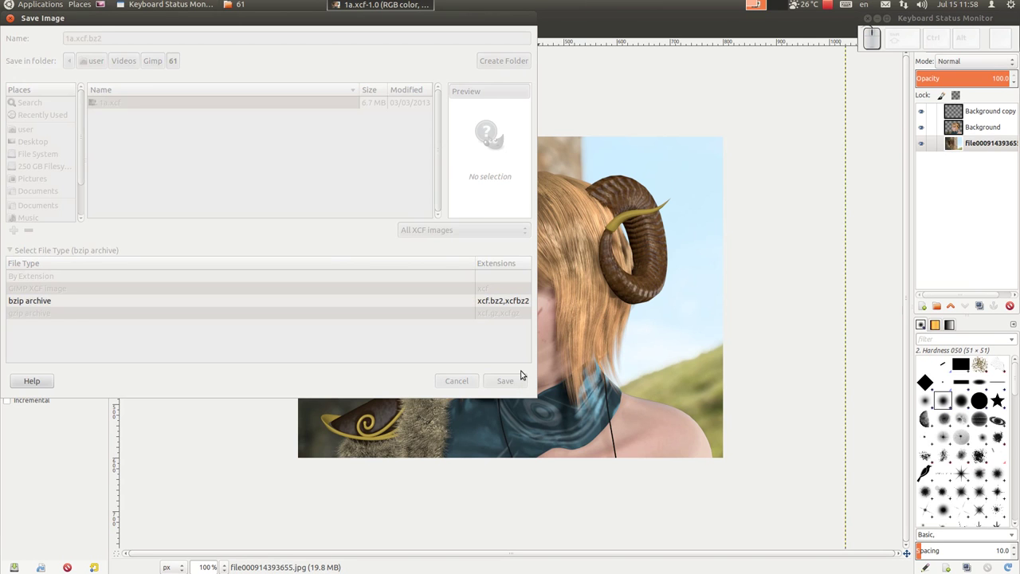
Save the image again as gzip archive 1a.xcf.gz
{"action": "left_click", "coordinate": [10, 34]}
{"action": "left_click", "coordinate": [47, 139]}
{"action": "left_click", "coordinate": [13, 342]}
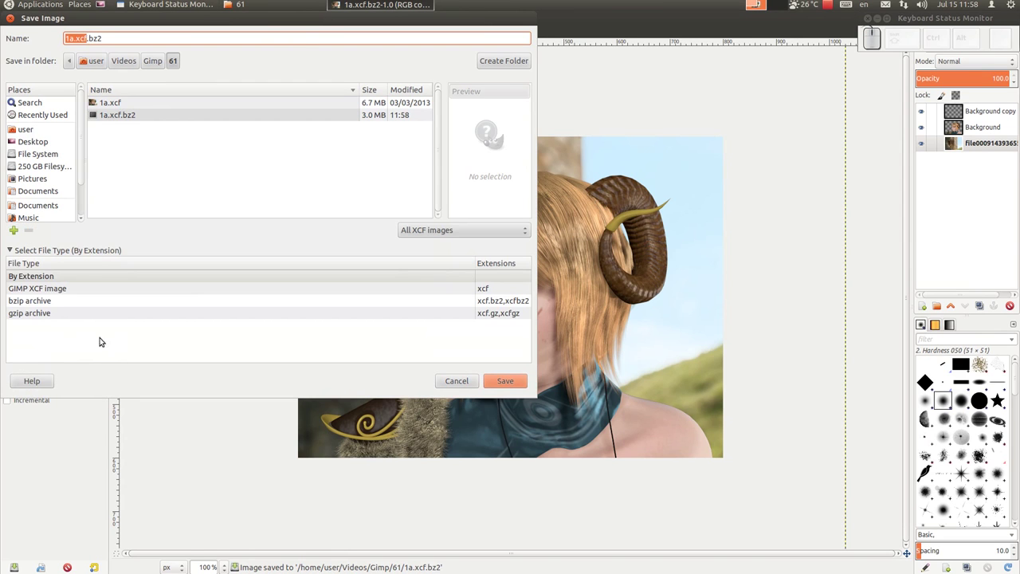
{"action": "left_click", "coordinate": [61, 316]}
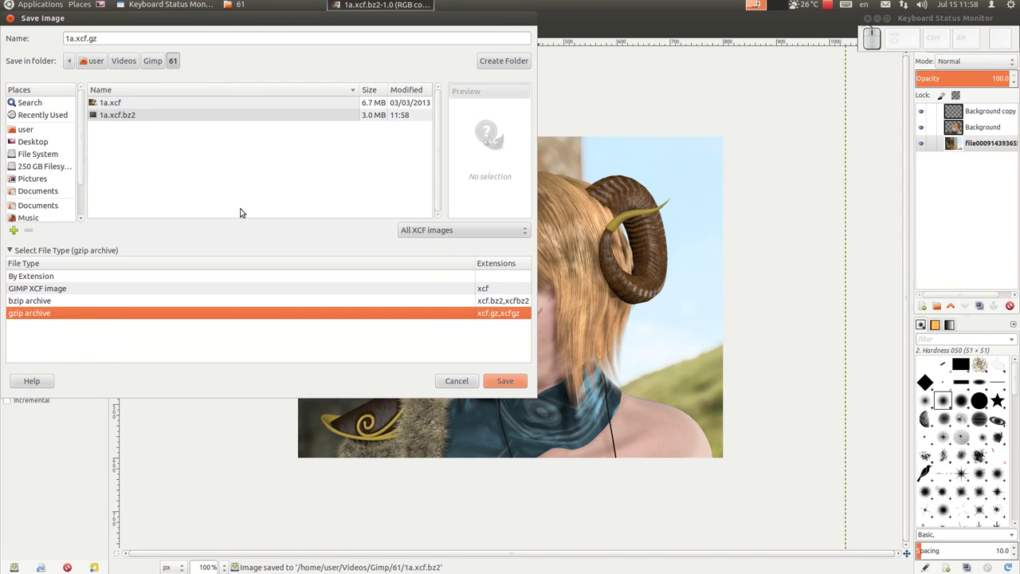
{"action": "left_click", "coordinate": [512, 384]}
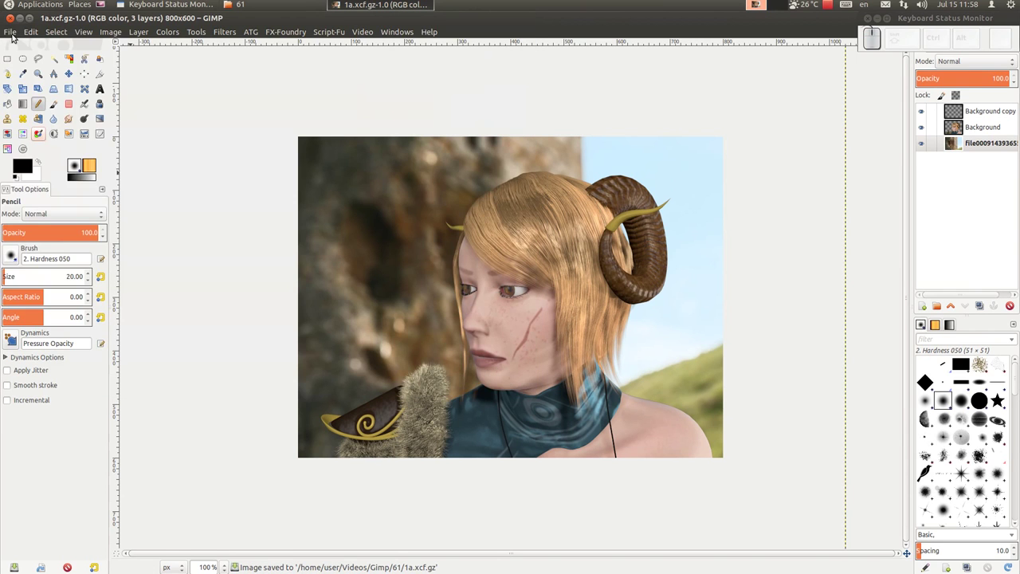
{"action": "left_click", "coordinate": [20, 33]}
Save another copy named 1a.xcfgz, without the dot before gz
{"action": "left_click", "coordinate": [29, 135]}
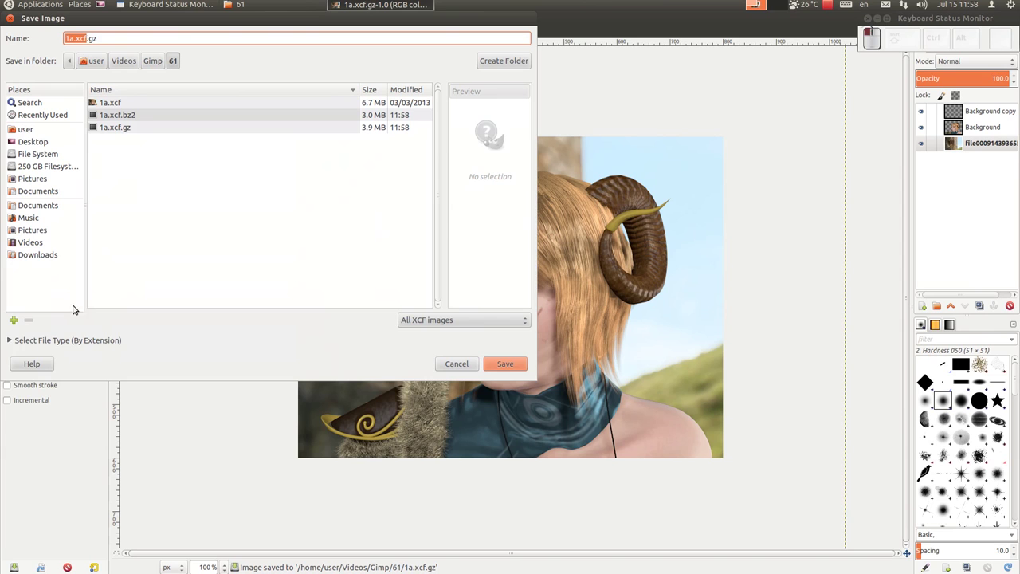
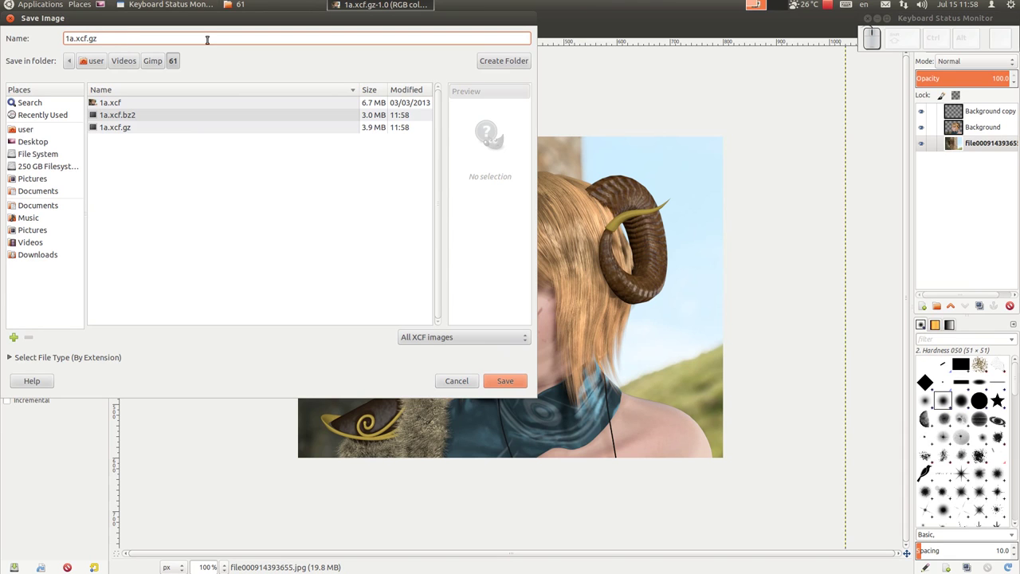
{"action": "left_click", "coordinate": [105, 40]}
{"action": "left_click", "coordinate": [510, 384]}
Save a further copy named 1a.xcfbz2 in folder 61
{"action": "left_click", "coordinate": [8, 36]}
{"action": "left_click", "coordinate": [42, 135]}
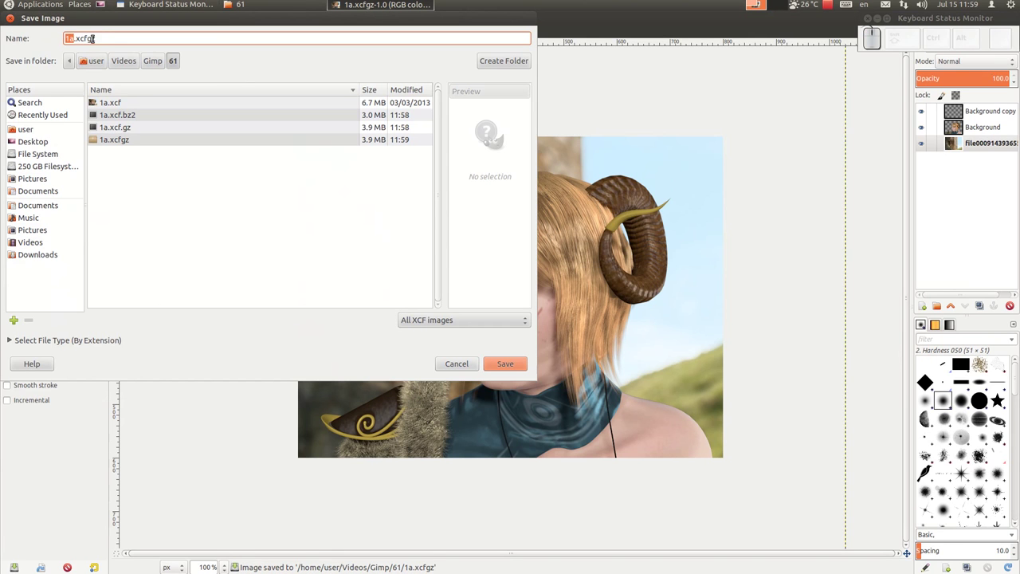
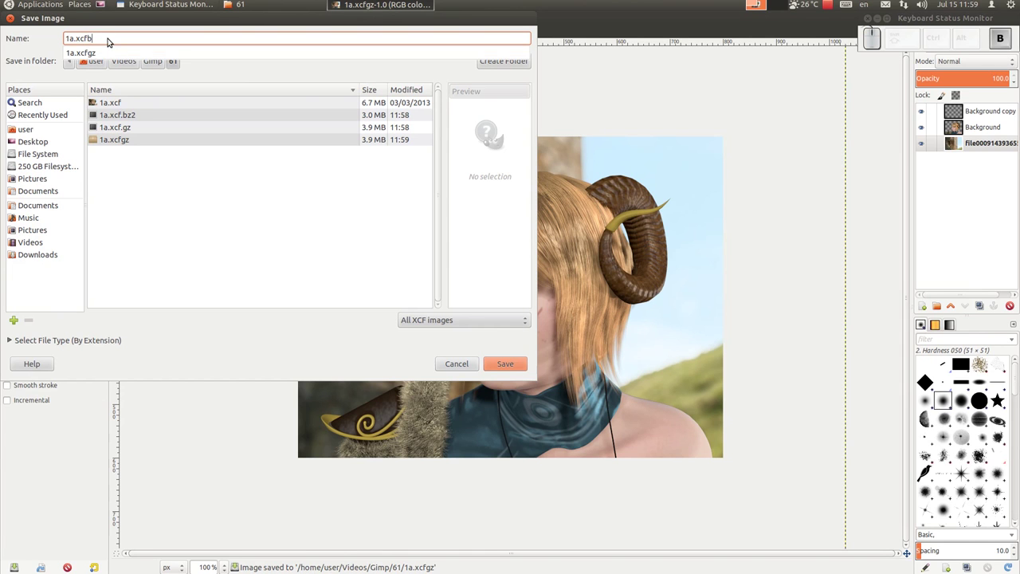
{"action": "key", "text": "z"}
{"action": "key", "text": "2"}
{"action": "left_click", "coordinate": [164, 40]}
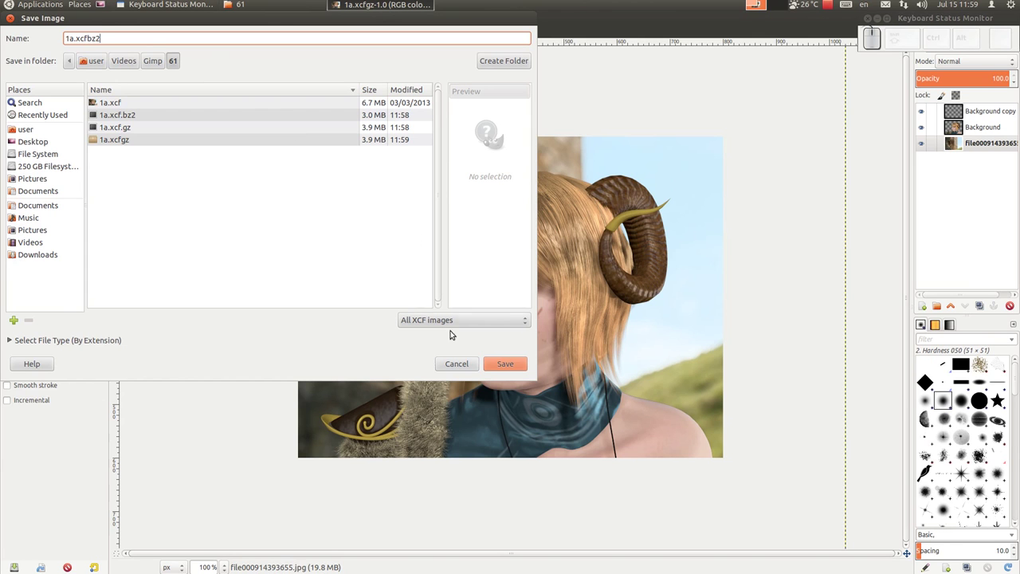
{"action": "left_click", "coordinate": [501, 369]}
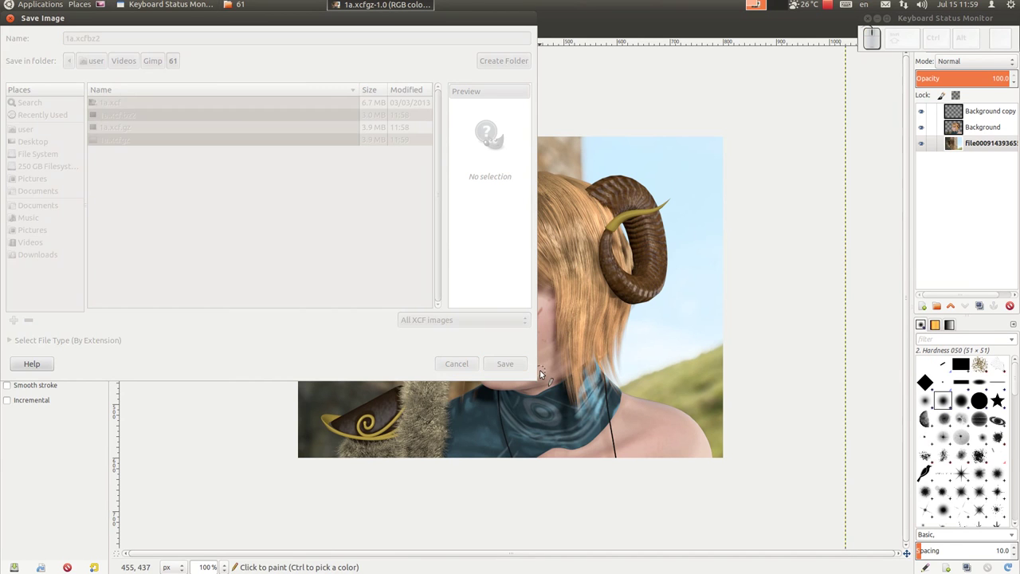
In Files, show properties of 1a.xcf and 1a.xcf.bz2 side by side to compare 7.0 MB vs 3.1 MB
{"action": "left_click", "coordinate": [567, 221]}
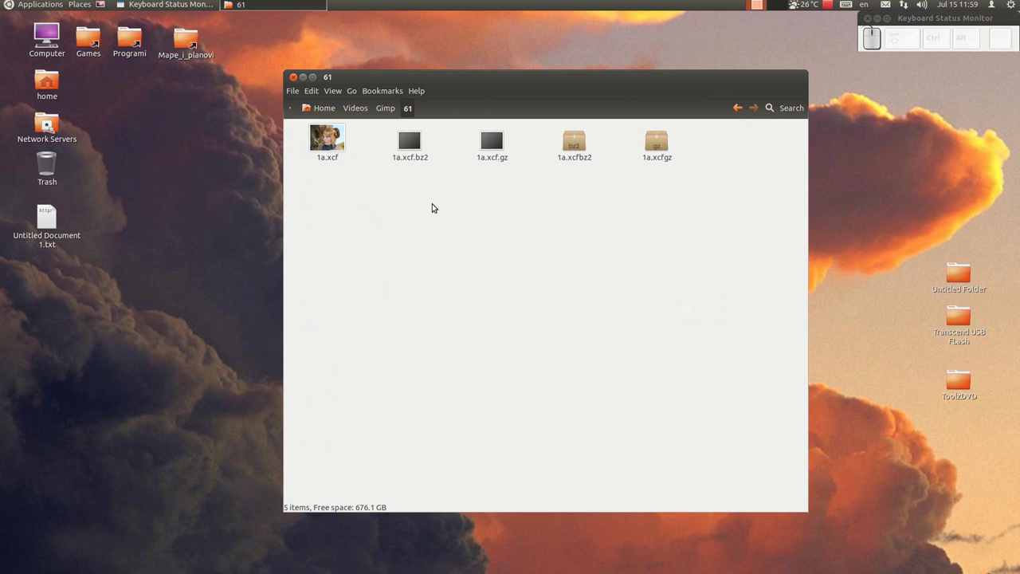
{"action": "left_click", "coordinate": [327, 153]}
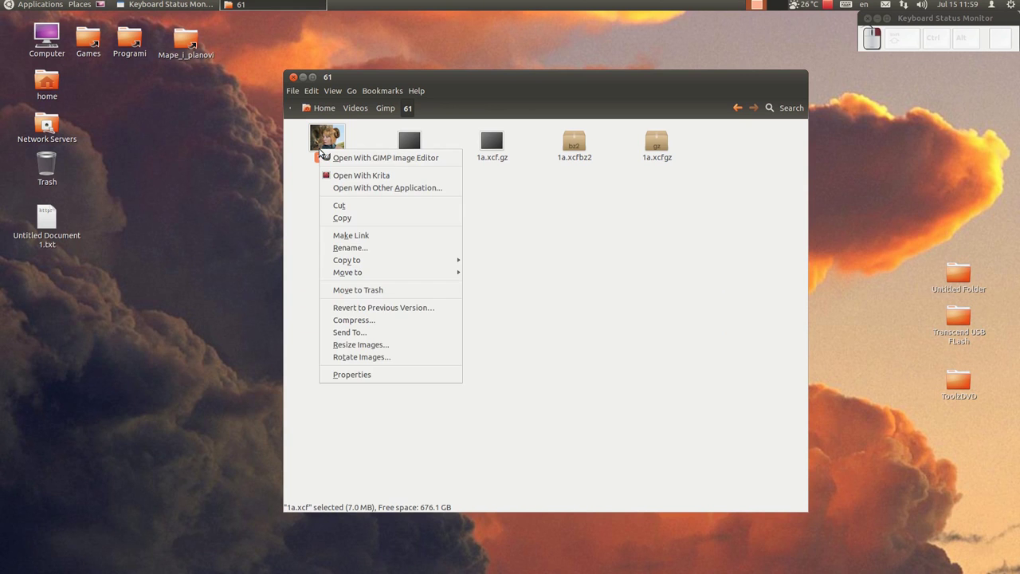
{"action": "left_click", "coordinate": [336, 374]}
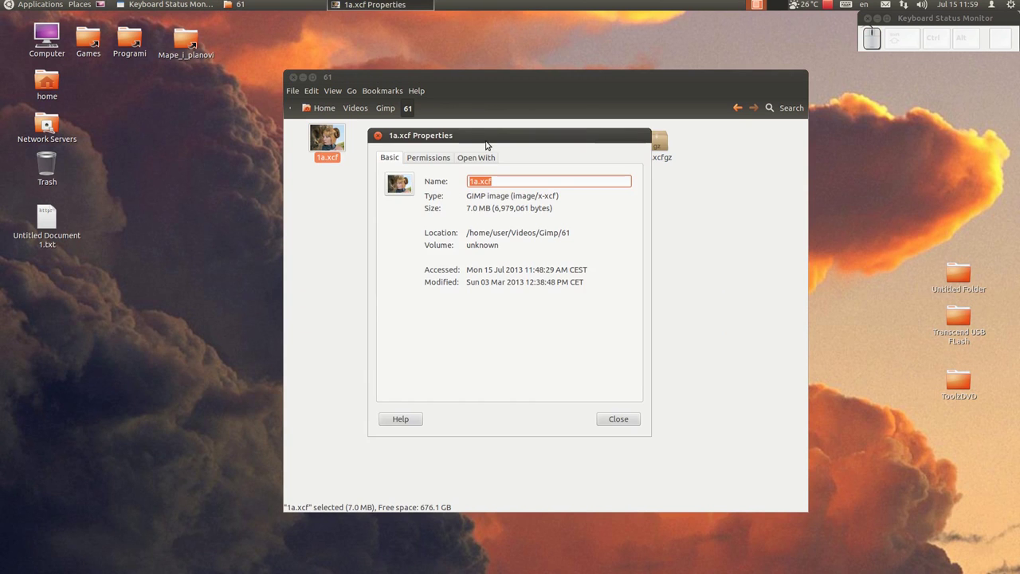
{"action": "left_click_drag", "start_coordinate": [490, 140], "coordinate": [119, 116]}
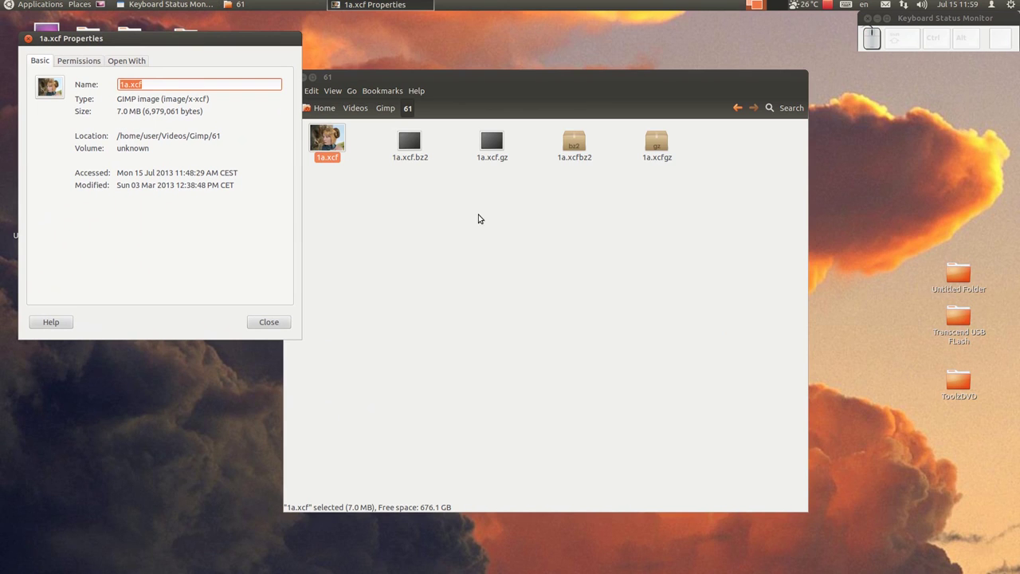
{"action": "left_click_drag", "start_coordinate": [498, 79], "coordinate": [520, 153]}
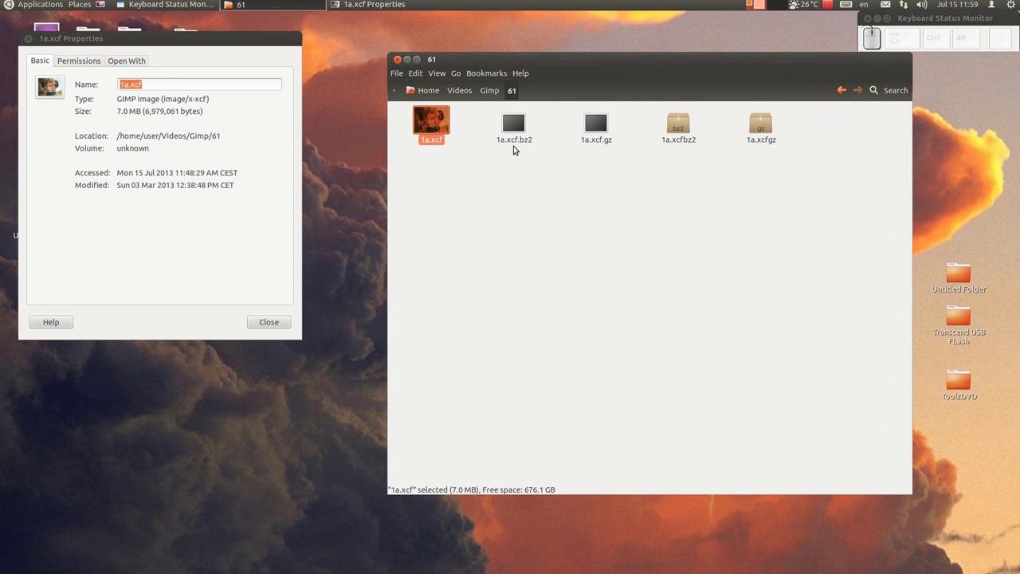
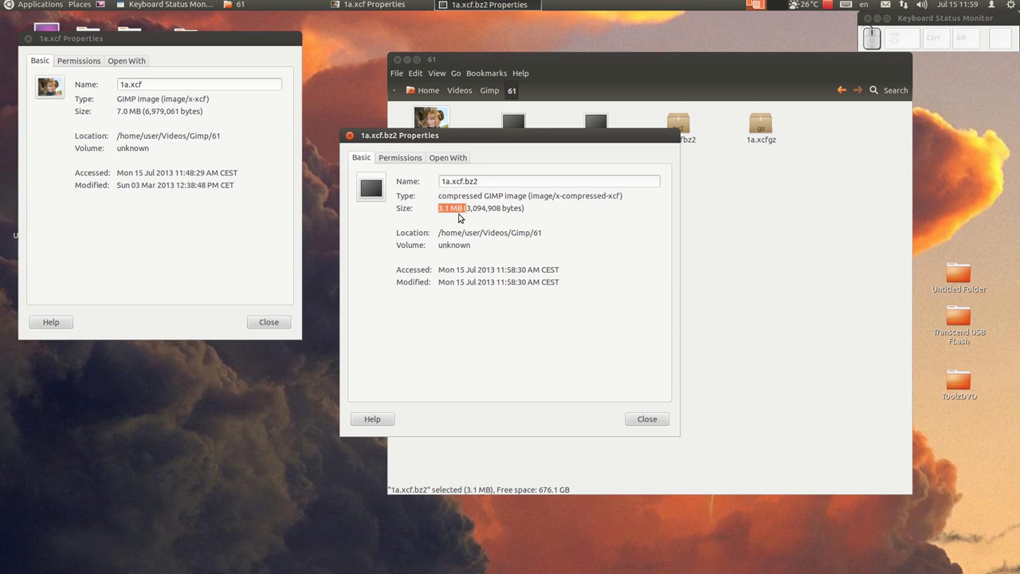
{"action": "left_click_drag", "start_coordinate": [496, 140], "coordinate": [601, 122]}
Show the properties of 1a.xcf.gz too, then close all three properties windows
{"action": "right_click", "coordinate": [599, 124]}
{"action": "left_click", "coordinate": [632, 336]}
{"action": "left_click_drag", "start_coordinate": [482, 142], "coordinate": [516, 136]}
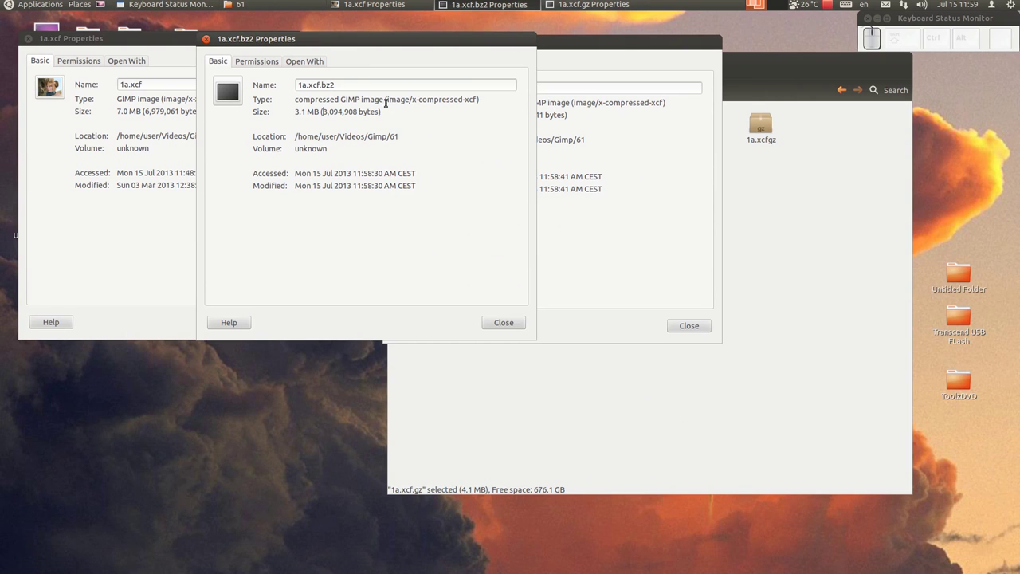
{"action": "left_click", "coordinate": [509, 323]}
{"action": "left_click", "coordinate": [707, 329]}
{"action": "left_click", "coordinate": [268, 324]}
Open 1a.xcf.bz2 from the folder so it loads in GIMP
{"action": "left_click", "coordinate": [512, 130]}
{"action": "left_click", "coordinate": [519, 58]}
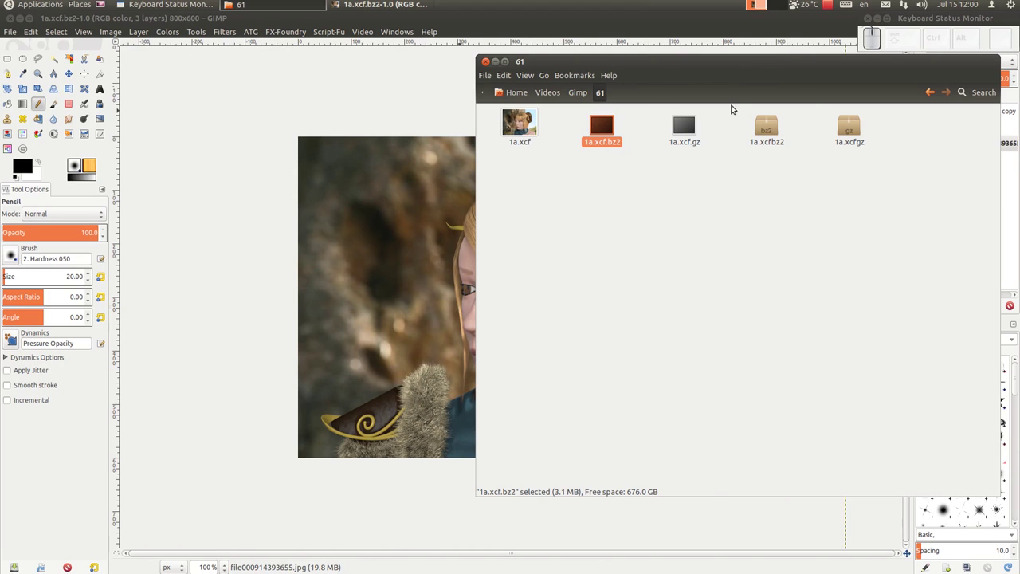
{"action": "left_click", "coordinate": [738, 74]}
{"action": "left_click", "coordinate": [553, 138]}
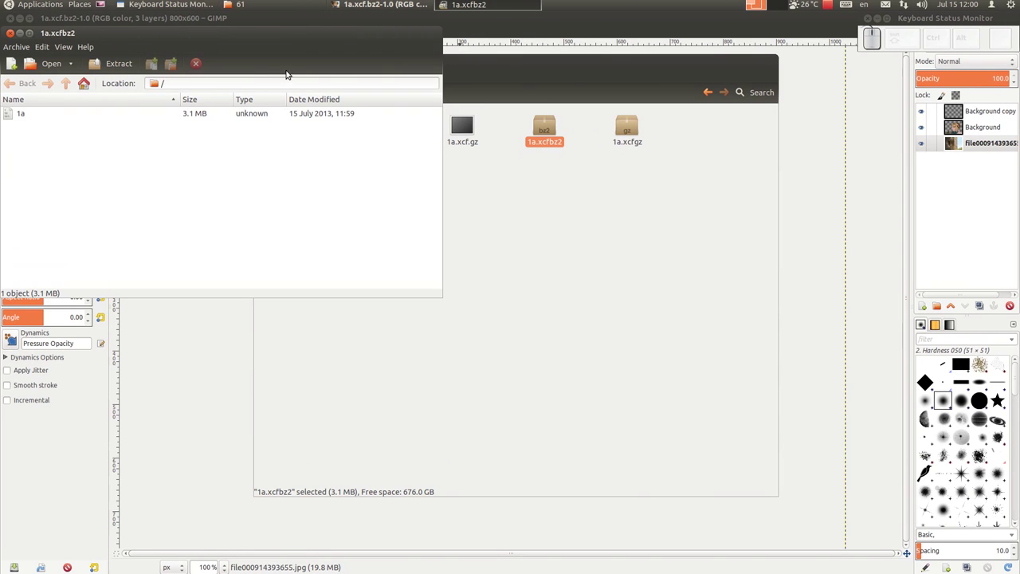
{"action": "left_click_drag", "start_coordinate": [19, 36], "coordinate": [611, 133]}
{"action": "left_click_drag", "start_coordinate": [615, 135], "coordinate": [613, 135]}
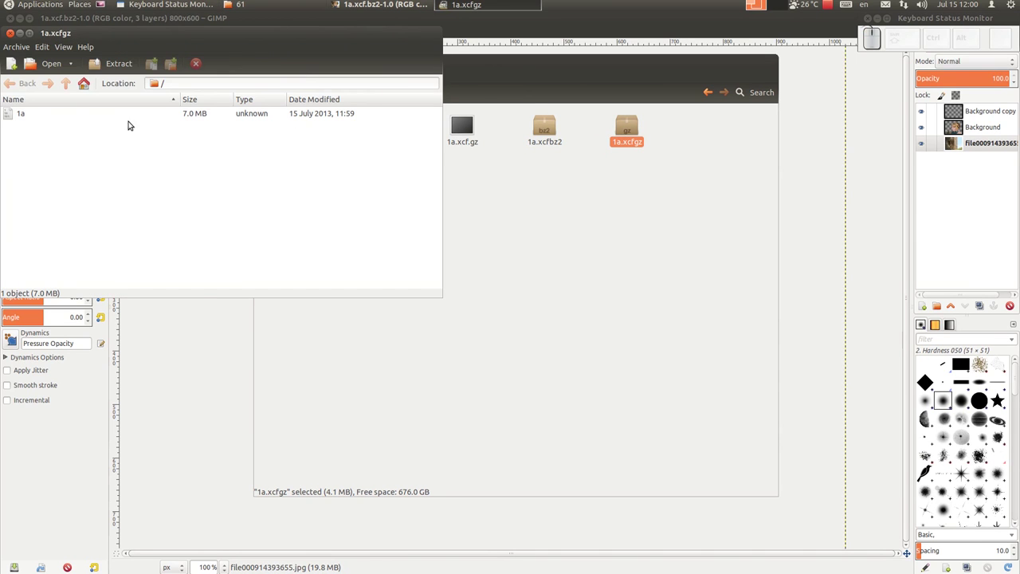
{"action": "left_click", "coordinate": [12, 38]}
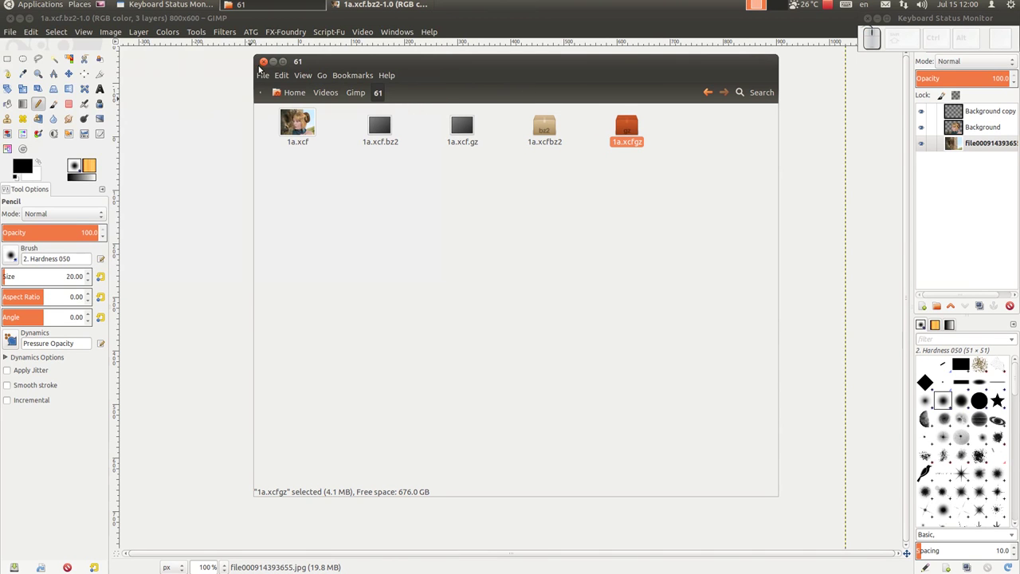
Drop 1a.xcfgz into GIMP to open it, browse the open dialog, cancel, and close that image
{"action": "left_click_drag", "start_coordinate": [635, 128], "coordinate": [67, 61]}
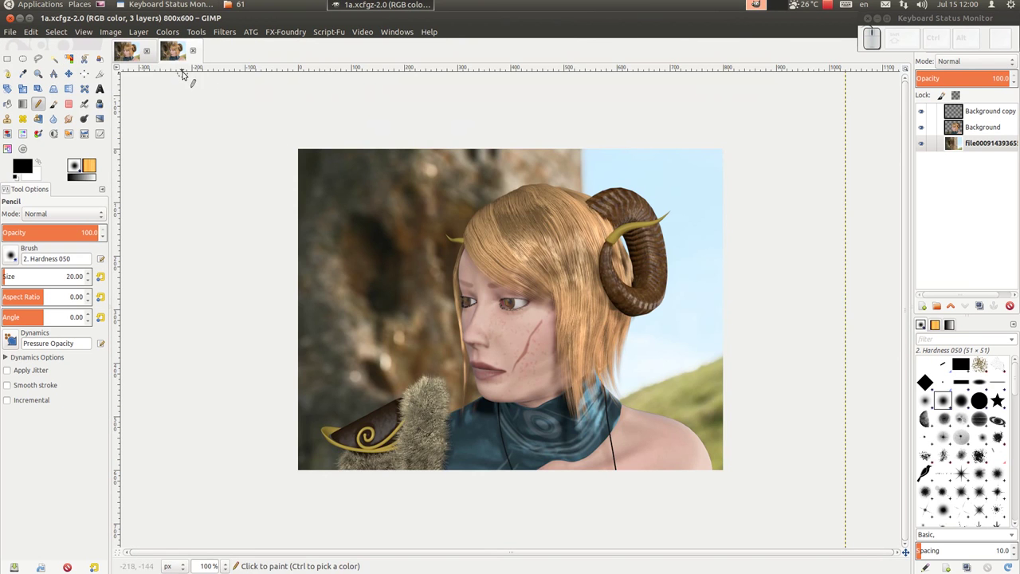
{"action": "left_click", "coordinate": [20, 36]}
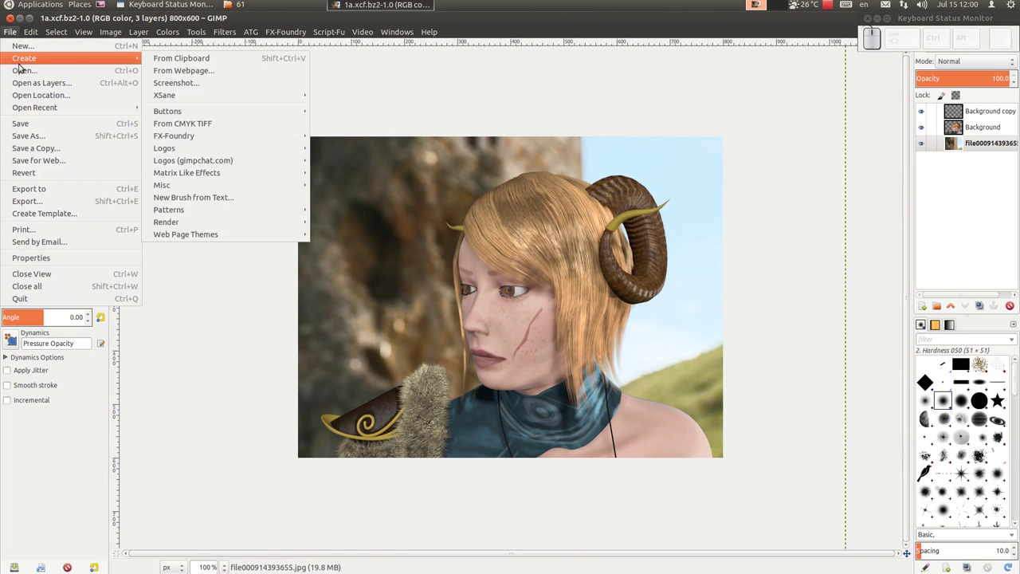
{"action": "left_click", "coordinate": [32, 76]}
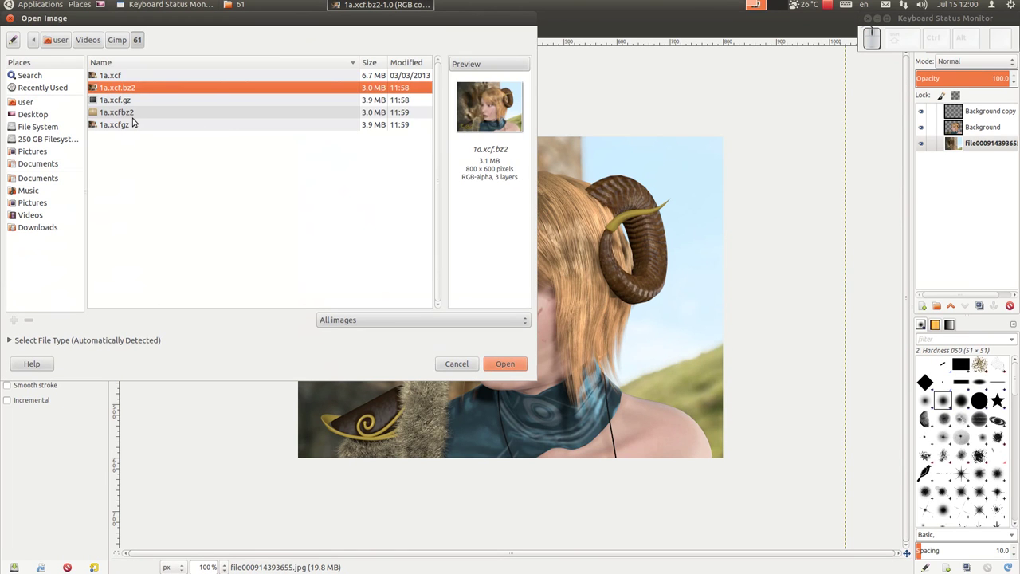
{"action": "left_click", "coordinate": [137, 115]}
{"action": "left_click", "coordinate": [525, 363]}
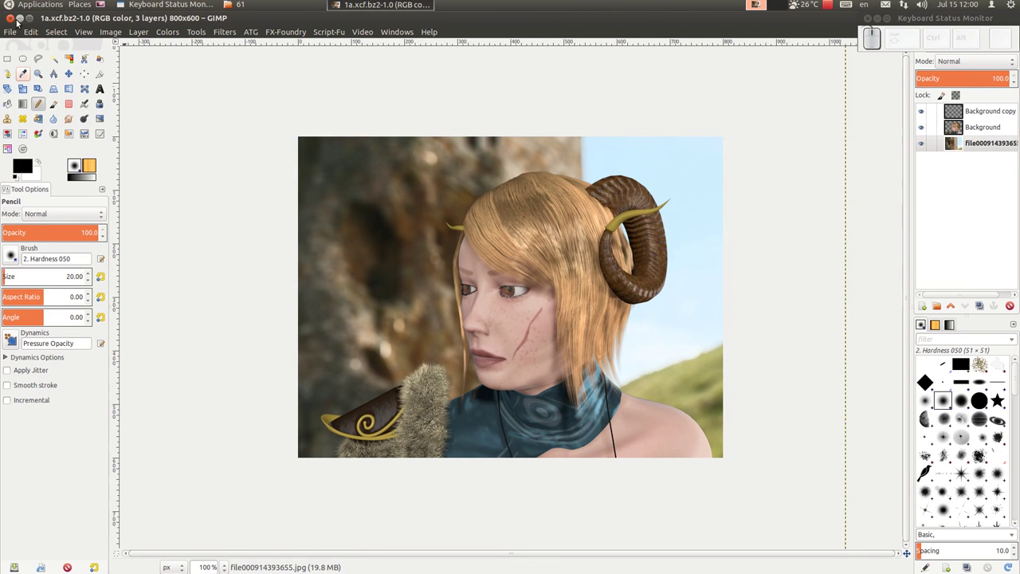
Bring the Files window forward and read the sizes of 1a.xcf.bz2 (3.1 MB) and 1a.xcf.gz (4.1 MB)
{"action": "left_click_drag", "start_coordinate": [18, 23], "coordinate": [273, 149]}
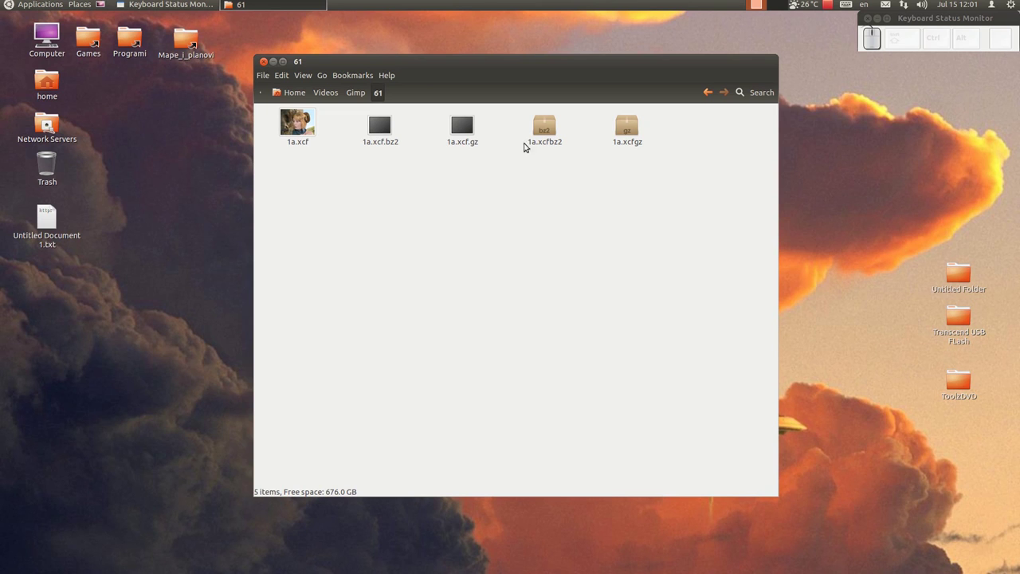
{"action": "left_click", "coordinate": [466, 172]}
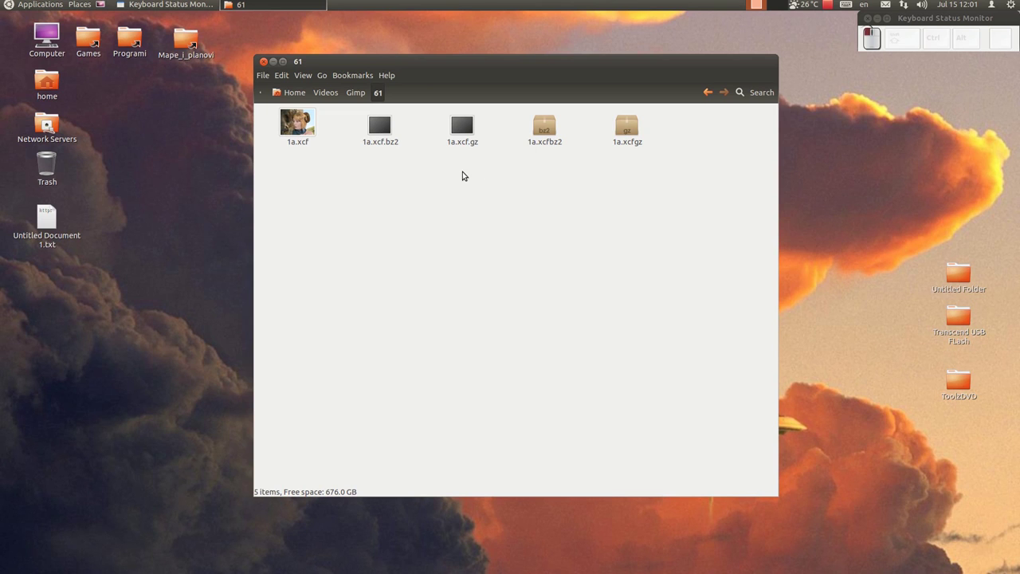
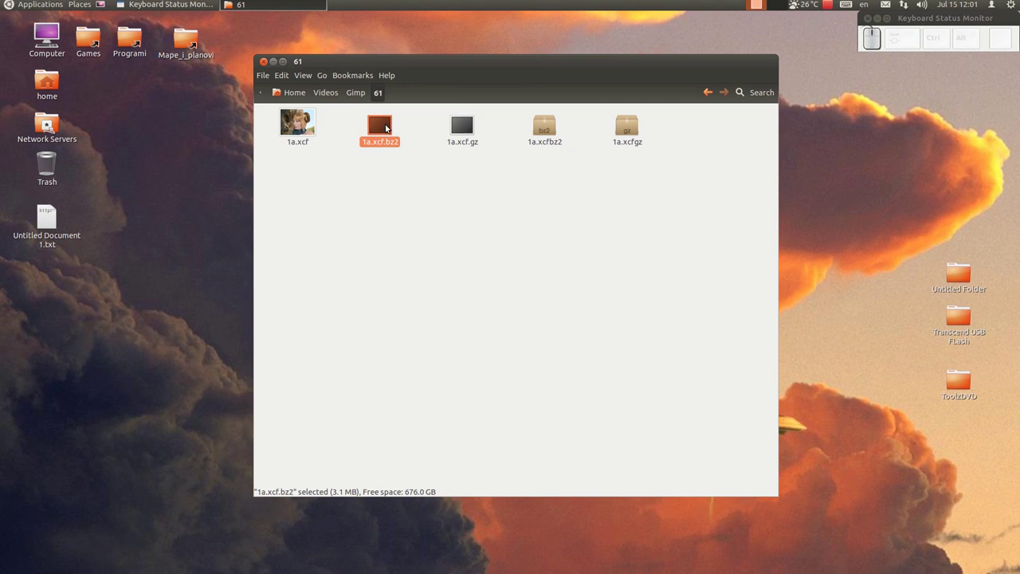
{"action": "left_click", "coordinate": [469, 126]}
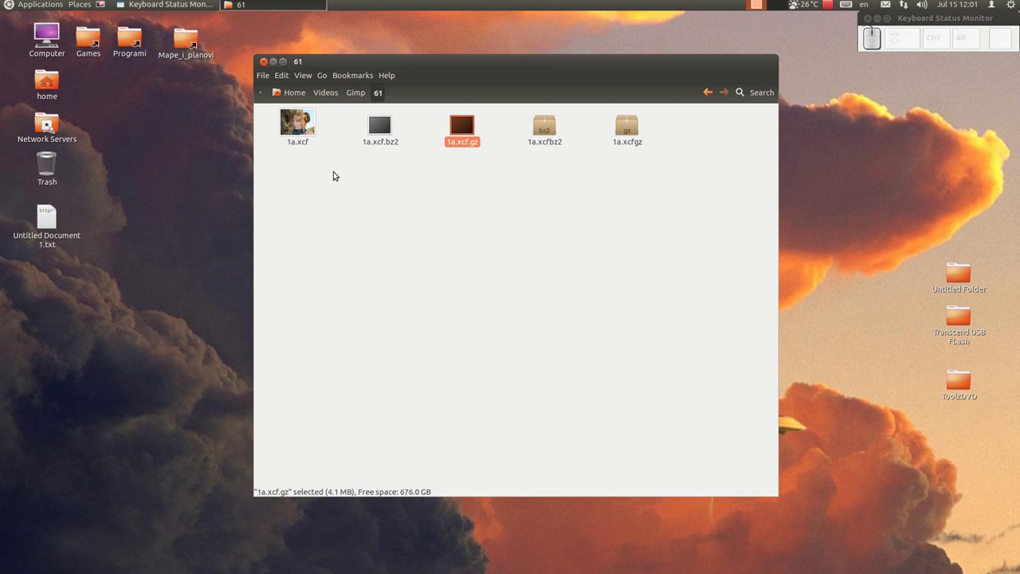